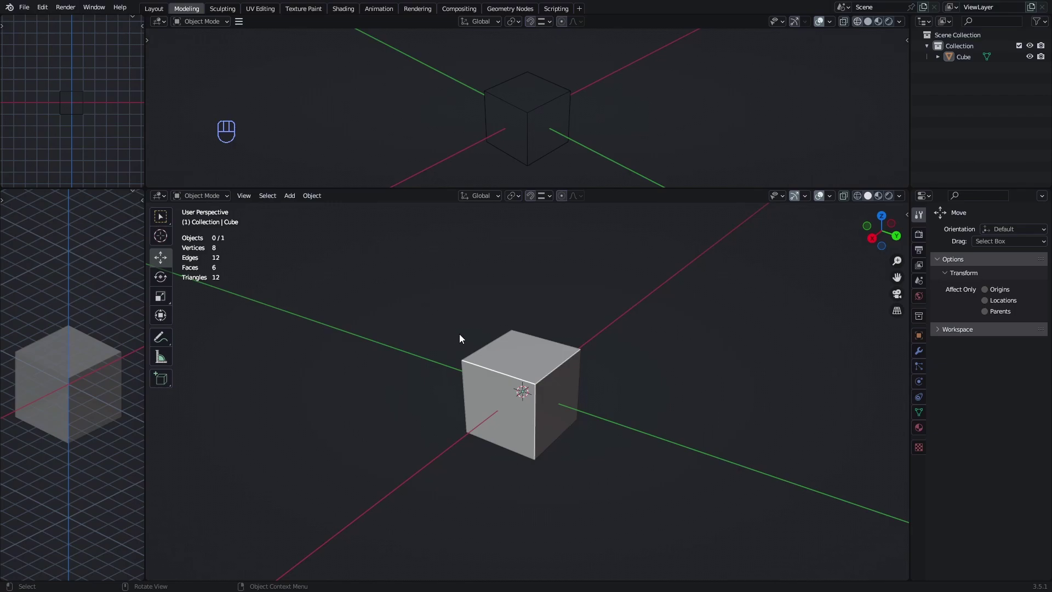
Step: Orbit and pan the viewport around the emptied default scene
middle_click(523, 376)
middle_click(574, 364)
middle_click(571, 357)
middle_click(527, 365)
middle_click(527, 369)
middle_click(483, 353)
left_click_drag(552, 376, 567, 375)
left_click_drag(548, 369, 528, 339)
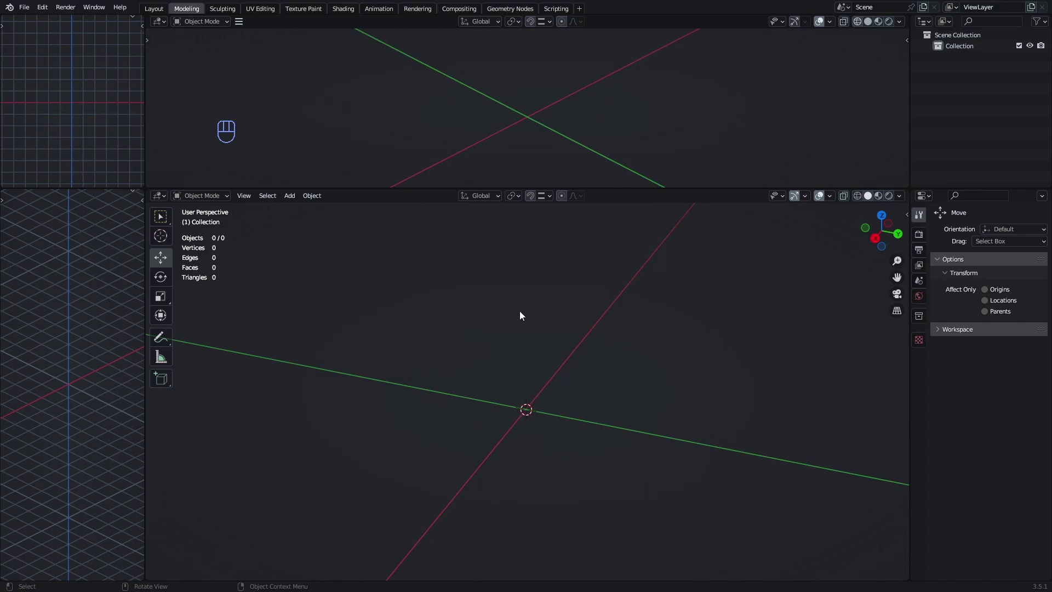
Step: Add a cylinder, scale it thin and extrude its top into a tall pole
key("shift+a")
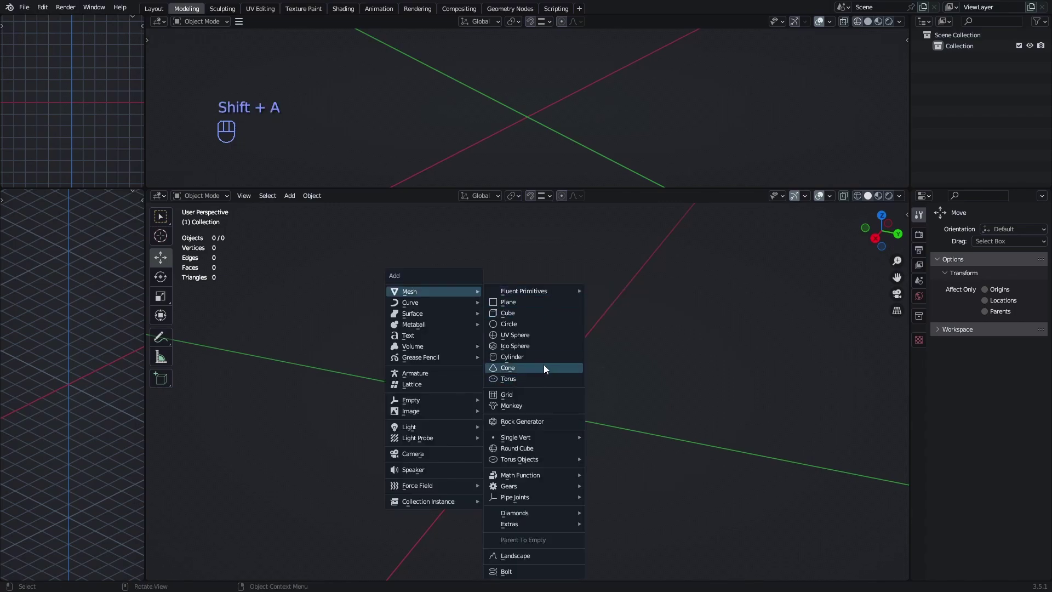
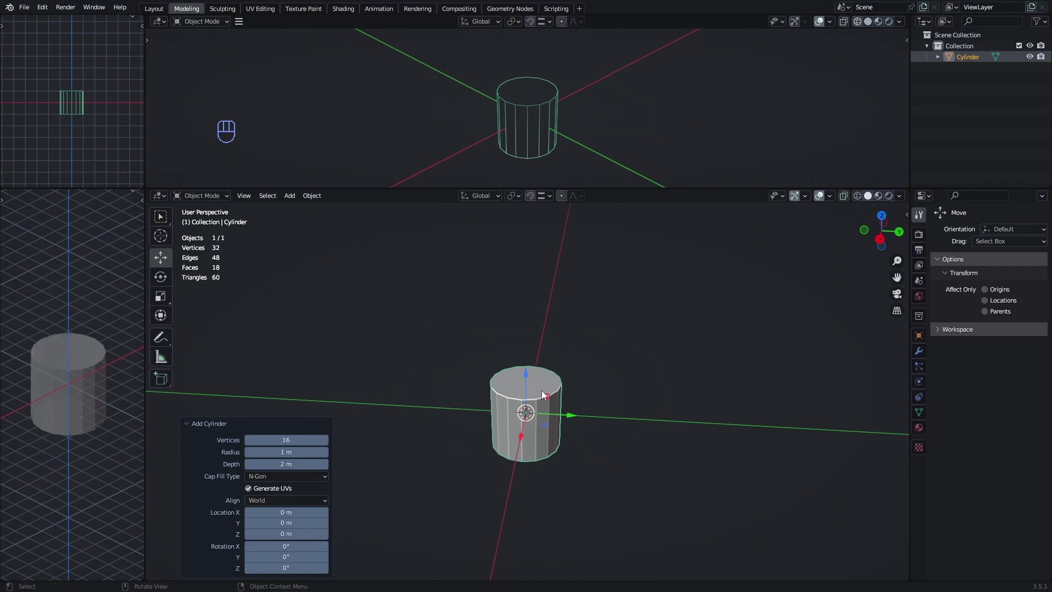
key("s")
key("s")
key("s")
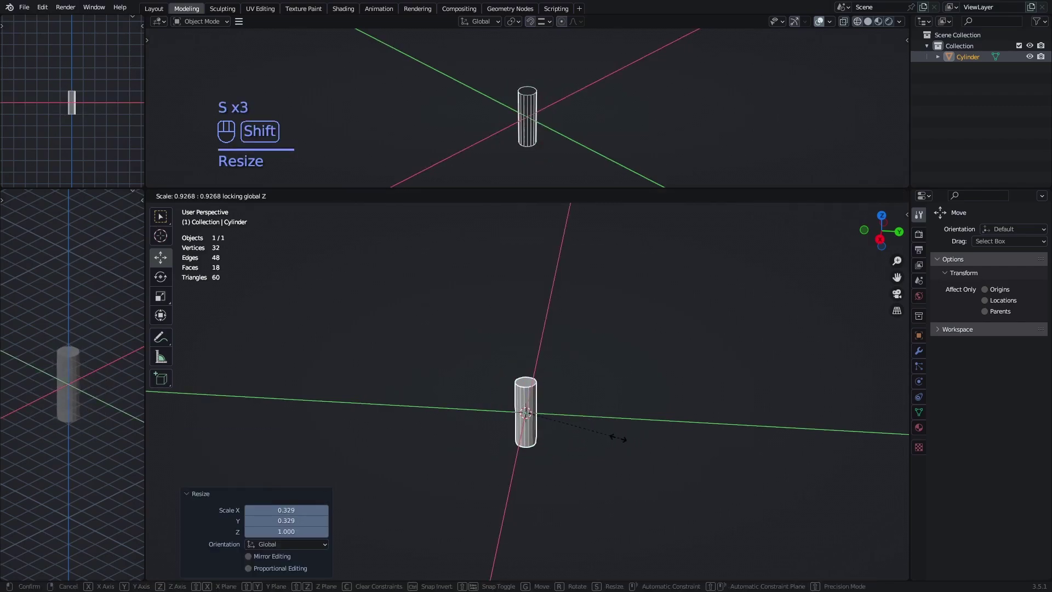
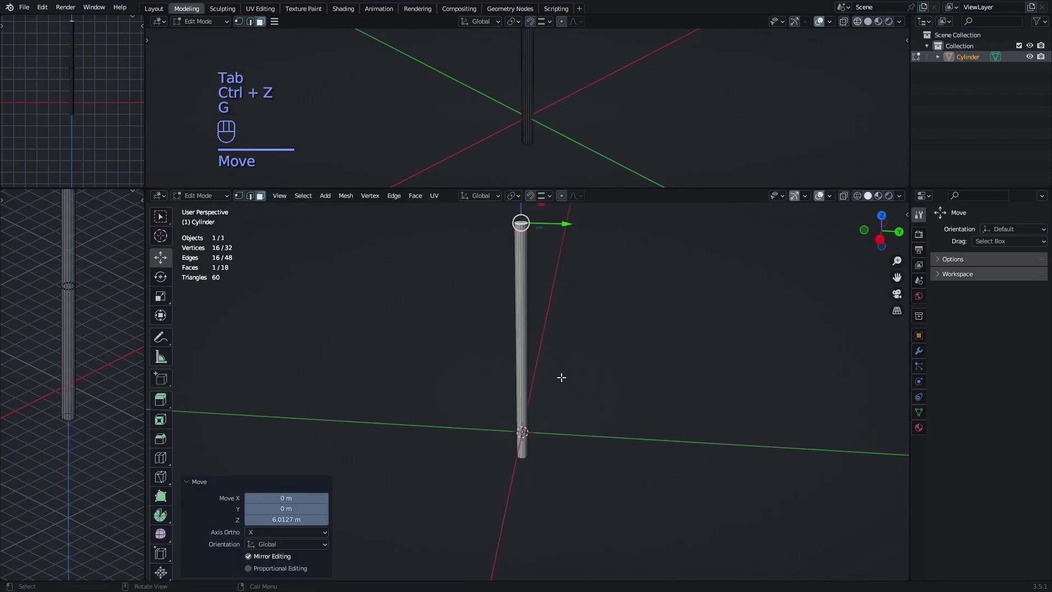
key("s")
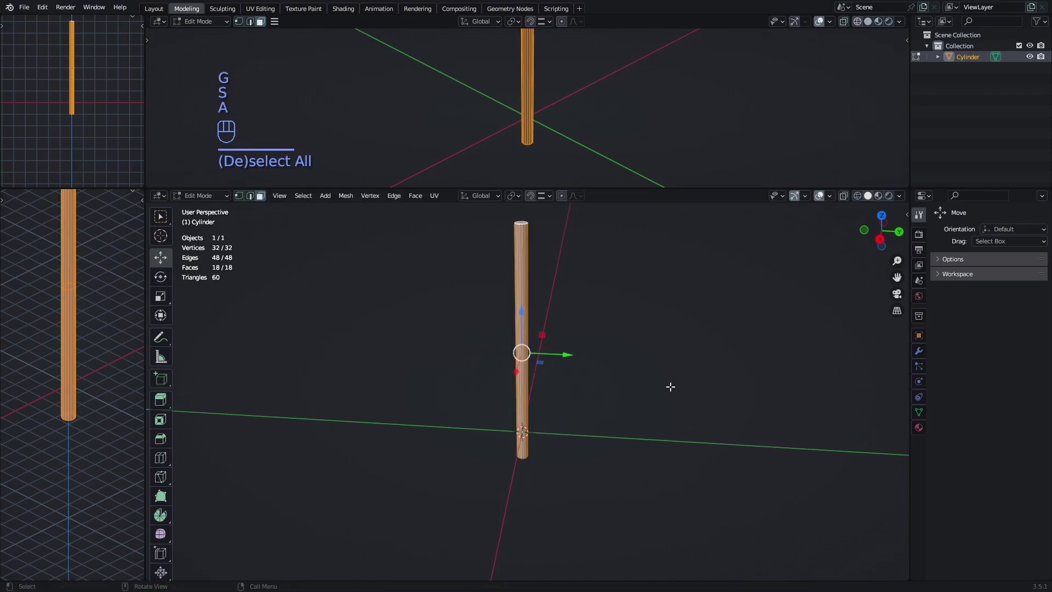
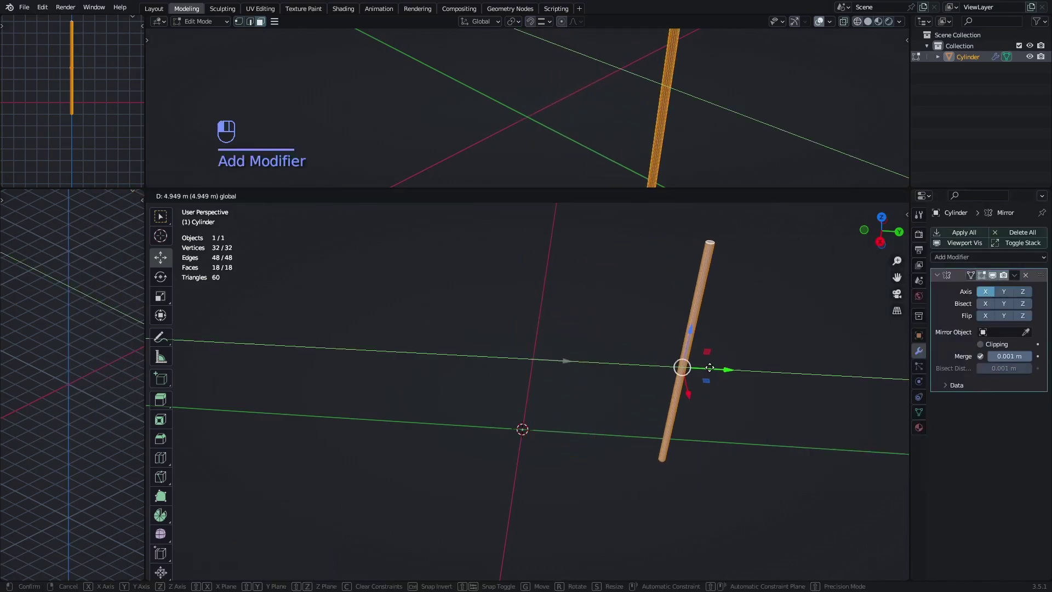
Step: Move the pole aside and mirror it on Y so two matching poles stand apart
key("ctrl+z")
left_click(204, 214)
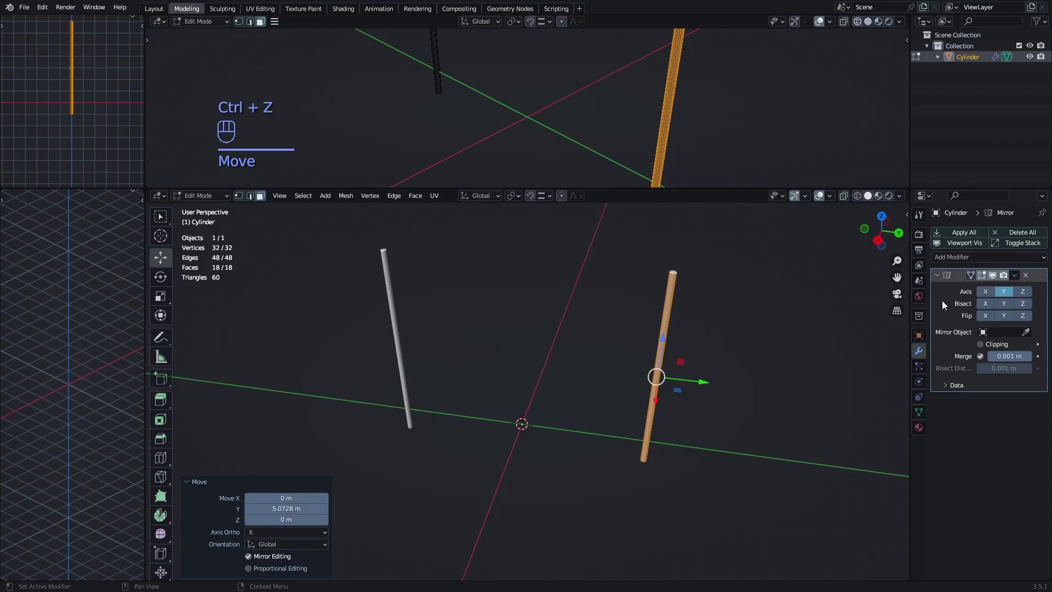
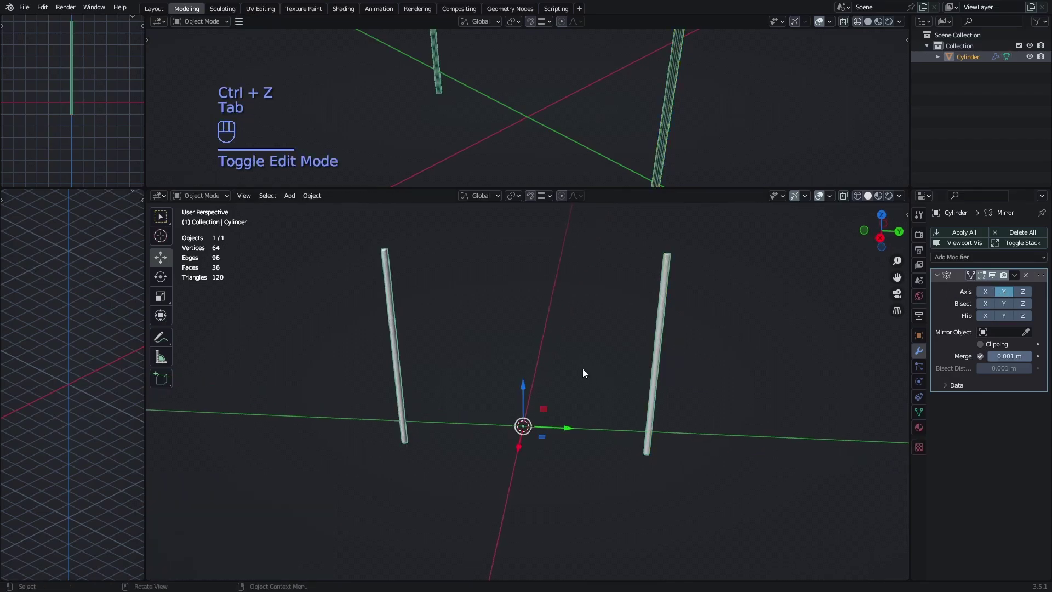
middle_click(575, 333)
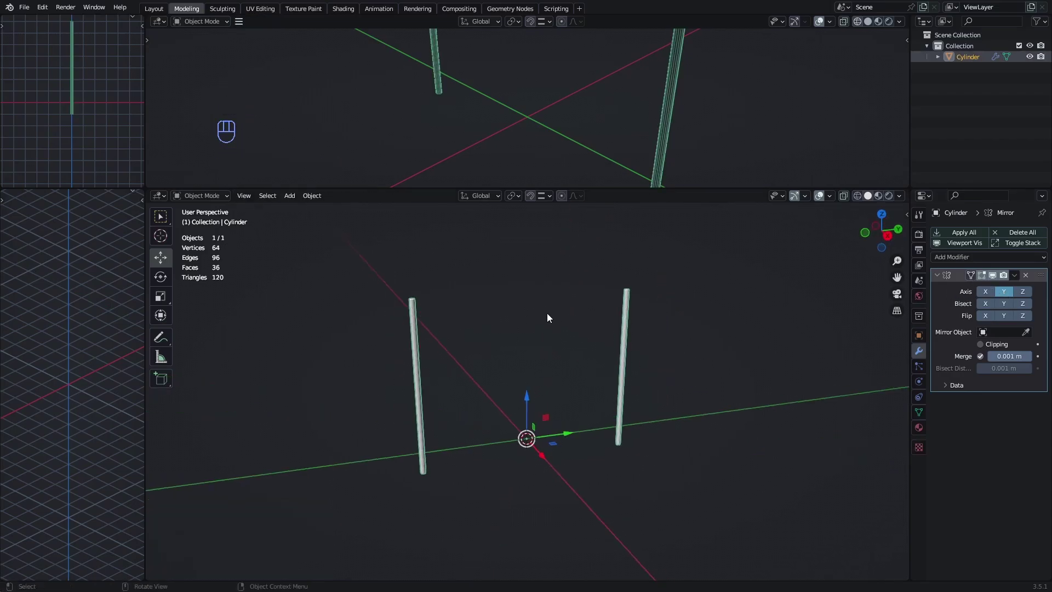
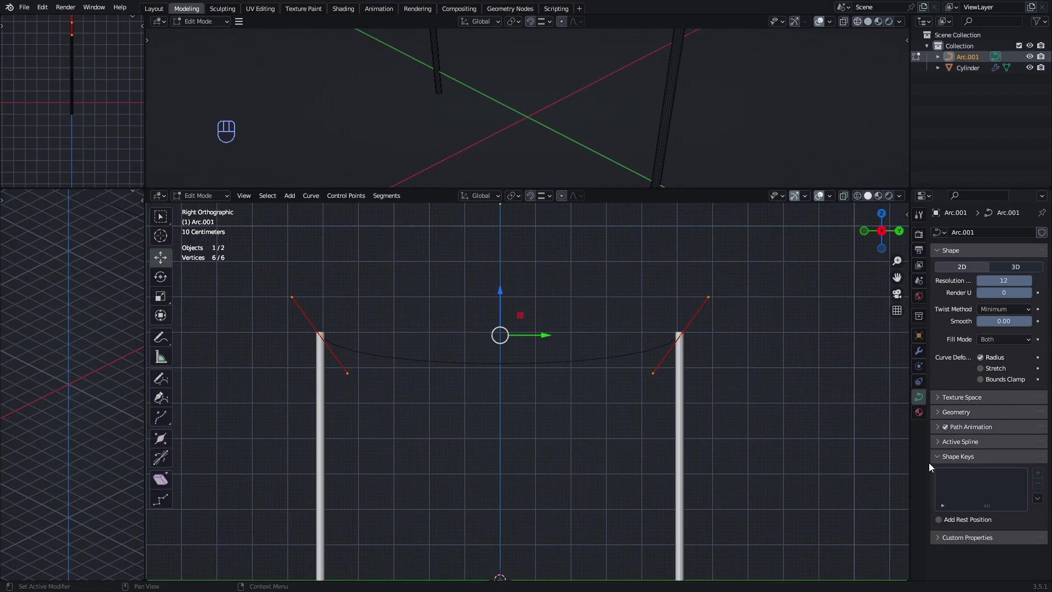
Step: Set the curve's Geometry Bevel Depth to 0.05 m for a thin round cable
left_click(942, 420)
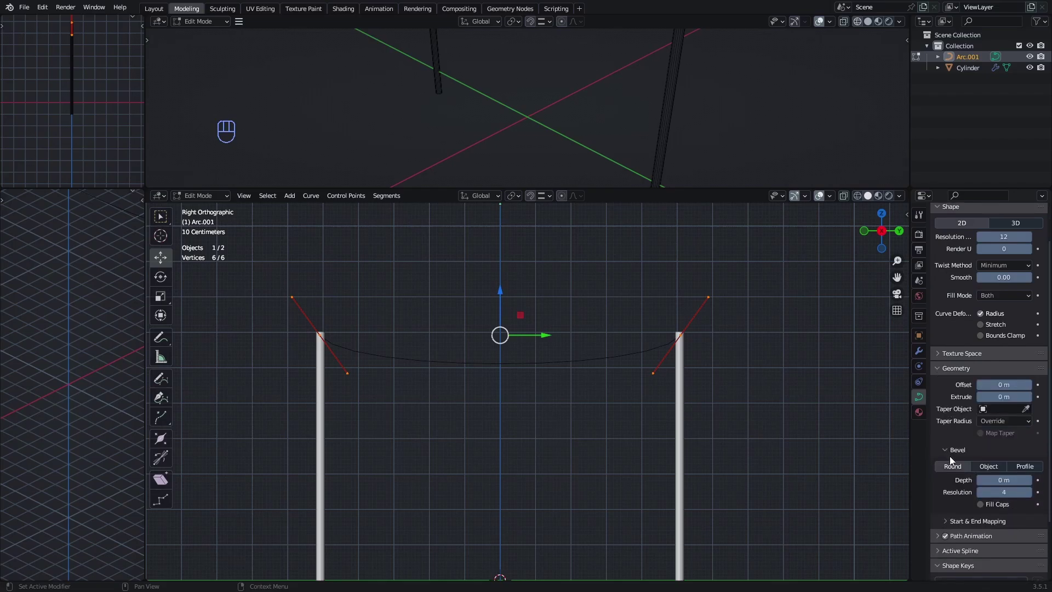
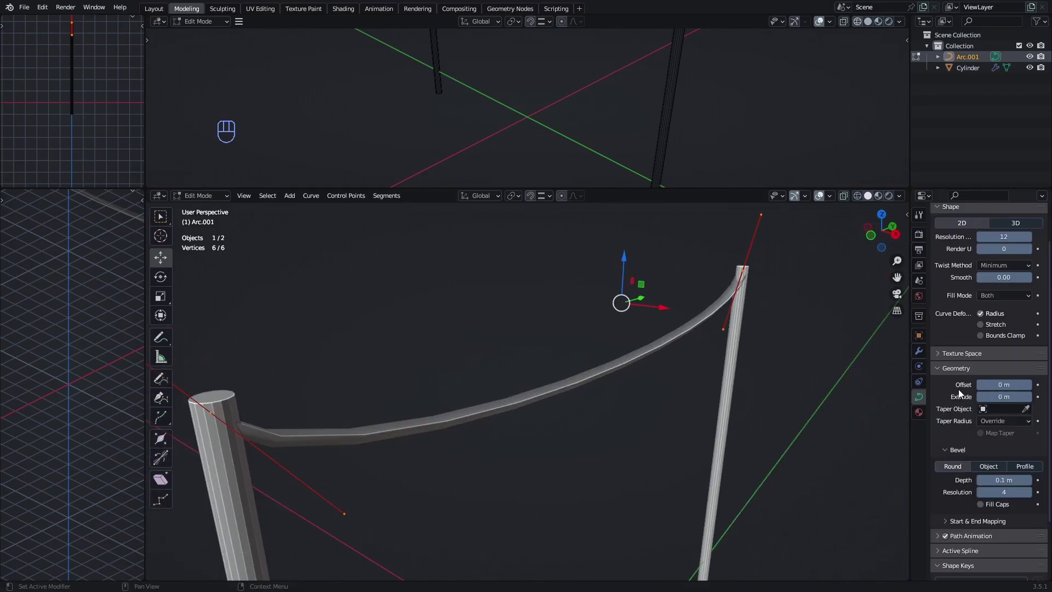
left_click_drag(999, 347, 1001, 358)
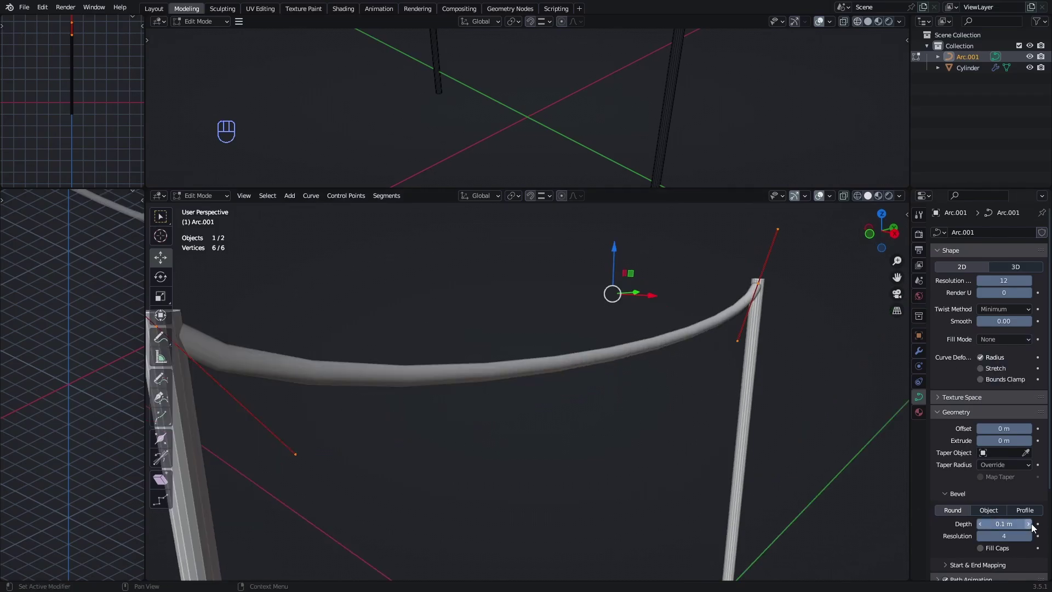
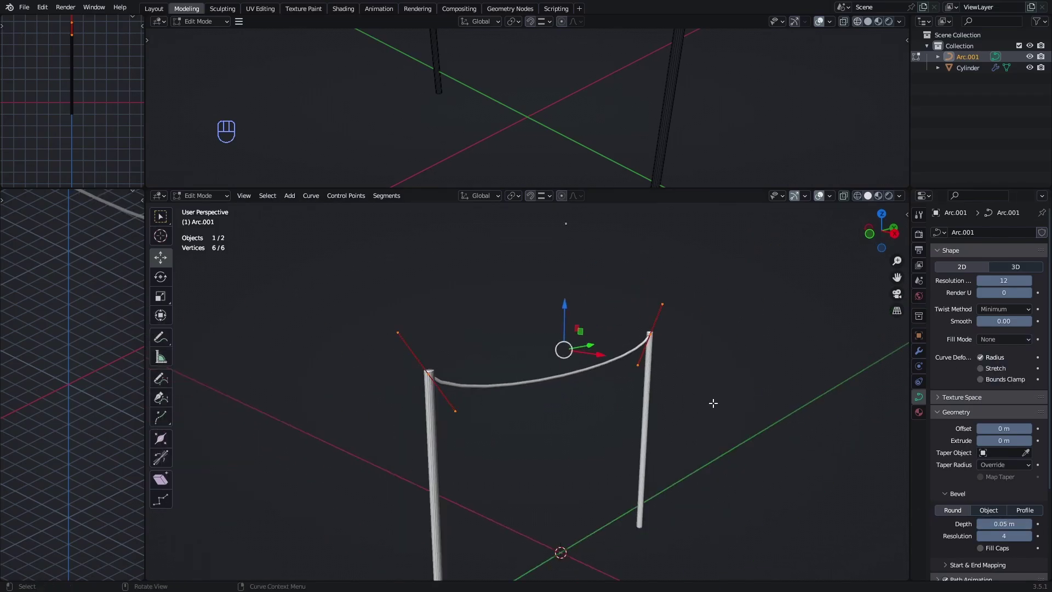
key("shift+Tab")
Step: Search F3 for Visual Geometry to Mesh to convert the cable into a mesh rope
left_click(598, 353)
key("F3")
key("p")
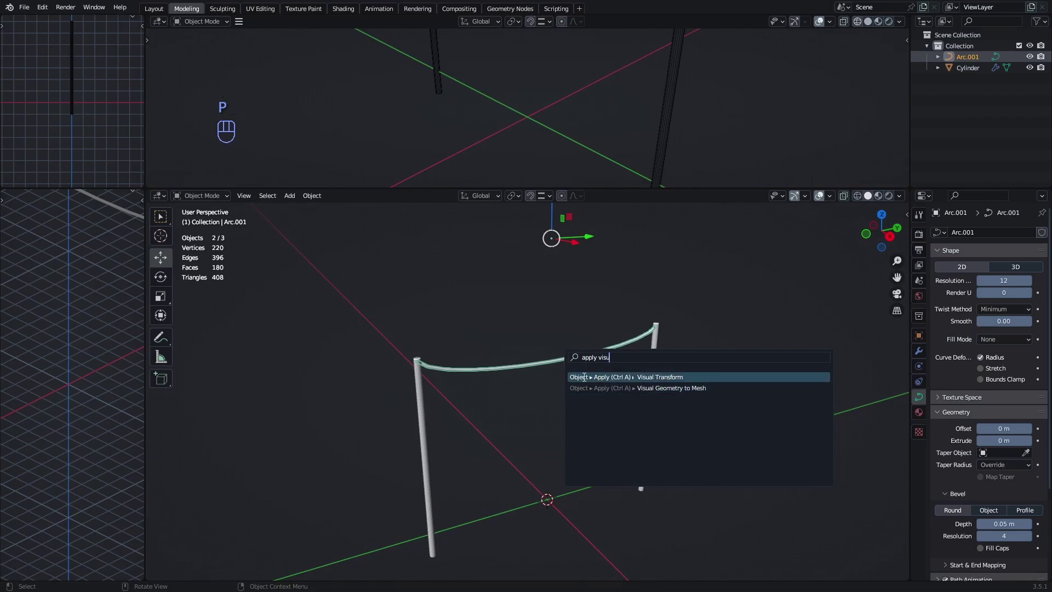
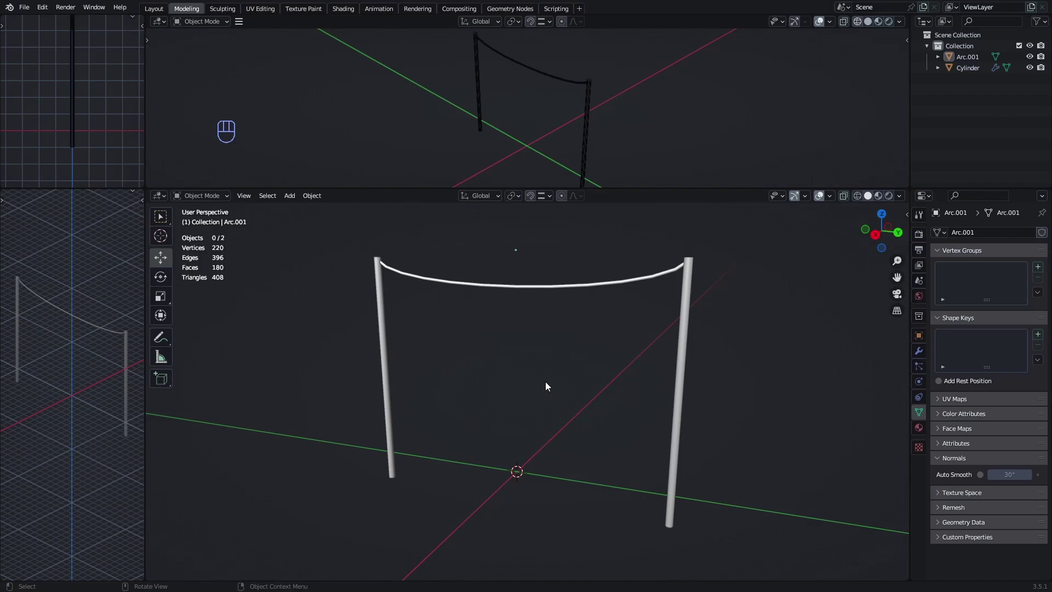
Step: From side view, add a plane and rotate it upright between the poles
key("KP_3")
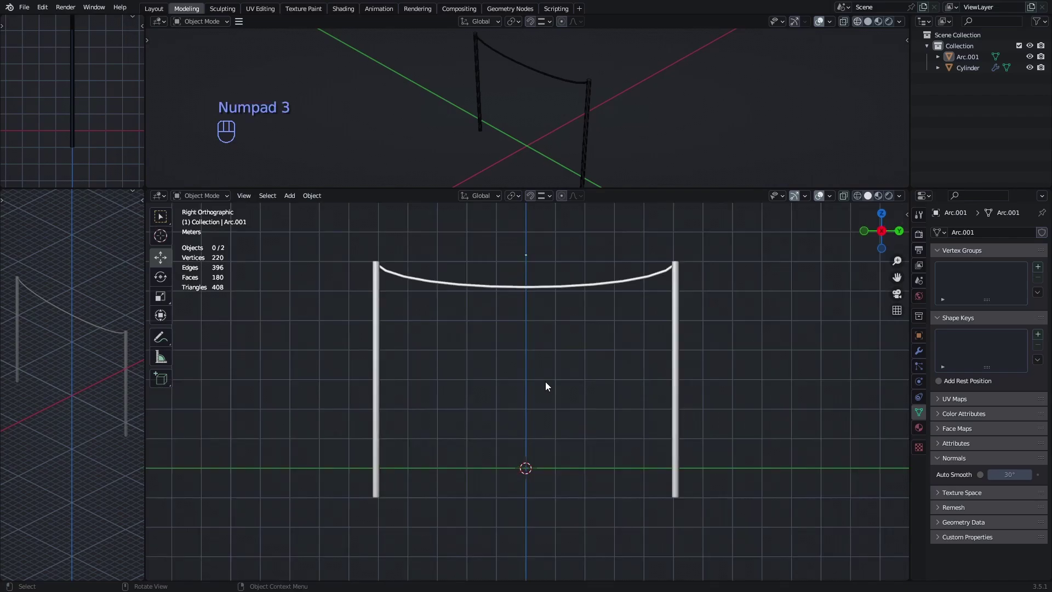
key("shift+a")
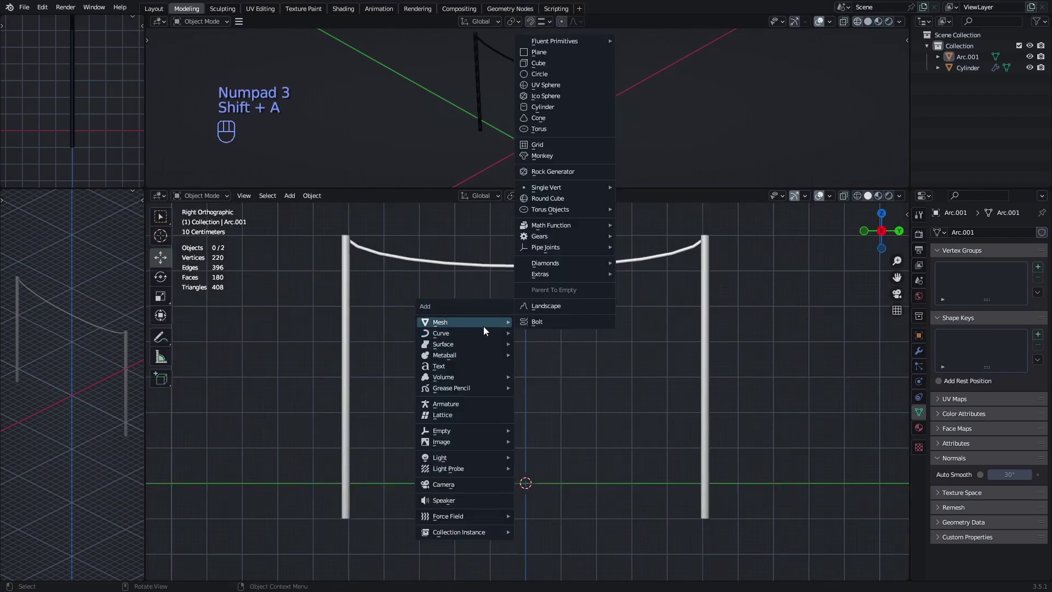
key("r")
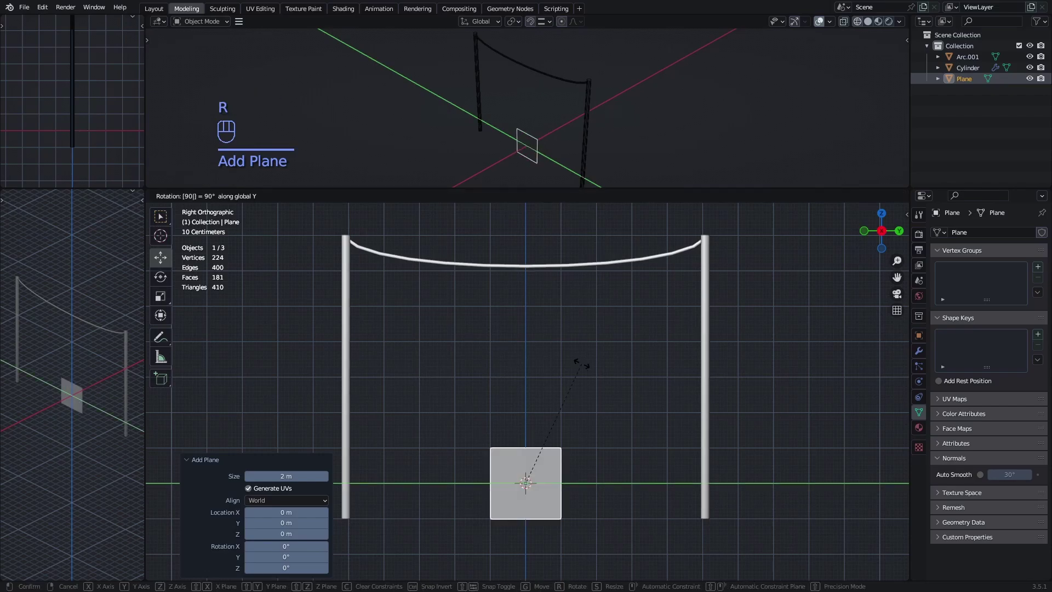
left_click(529, 456)
Step: Scale the plane up and stretch it wide into a banner panel below the cable
key("s")
left_click(609, 410)
key("s")
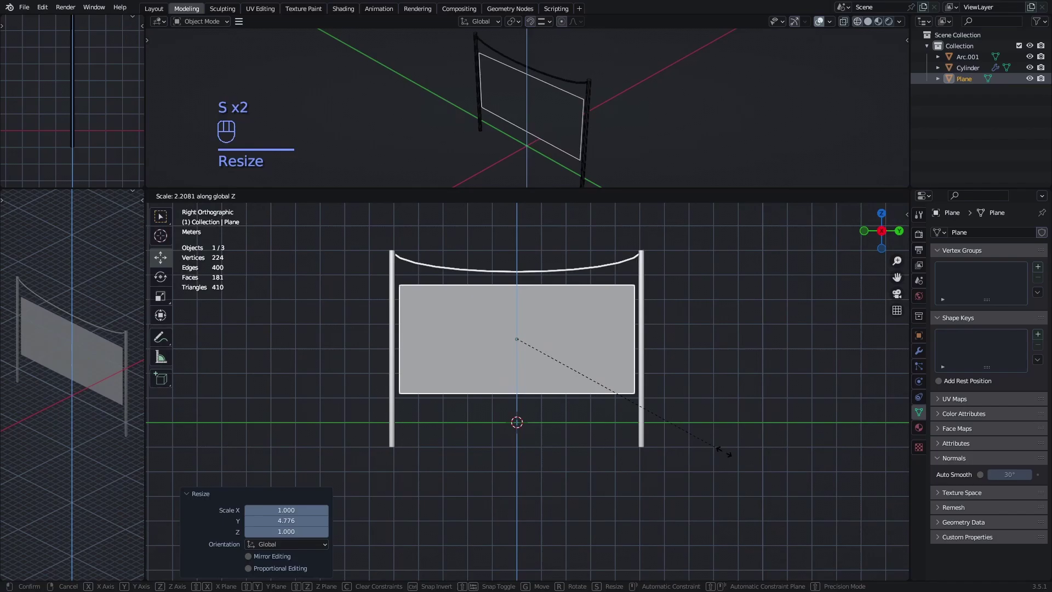
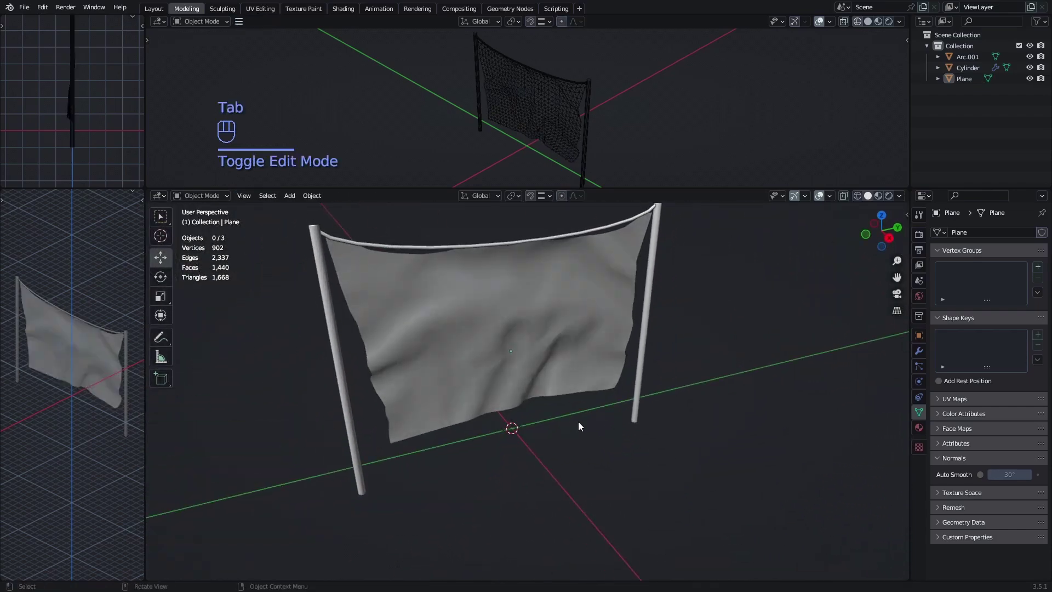
Step: Finish the sculpted banner view and add a single-bone armature at the origin
left_click(603, 418)
left_click(595, 448)
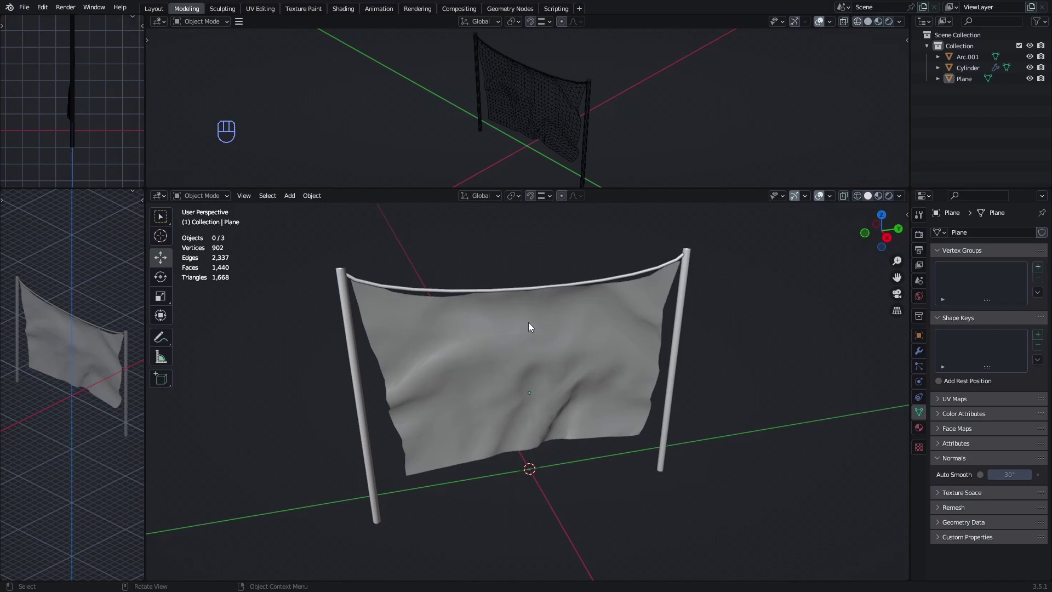
left_click_drag(544, 339, 523, 330)
middle_click(489, 312)
left_click_drag(494, 309, 517, 310)
key("shift+a")
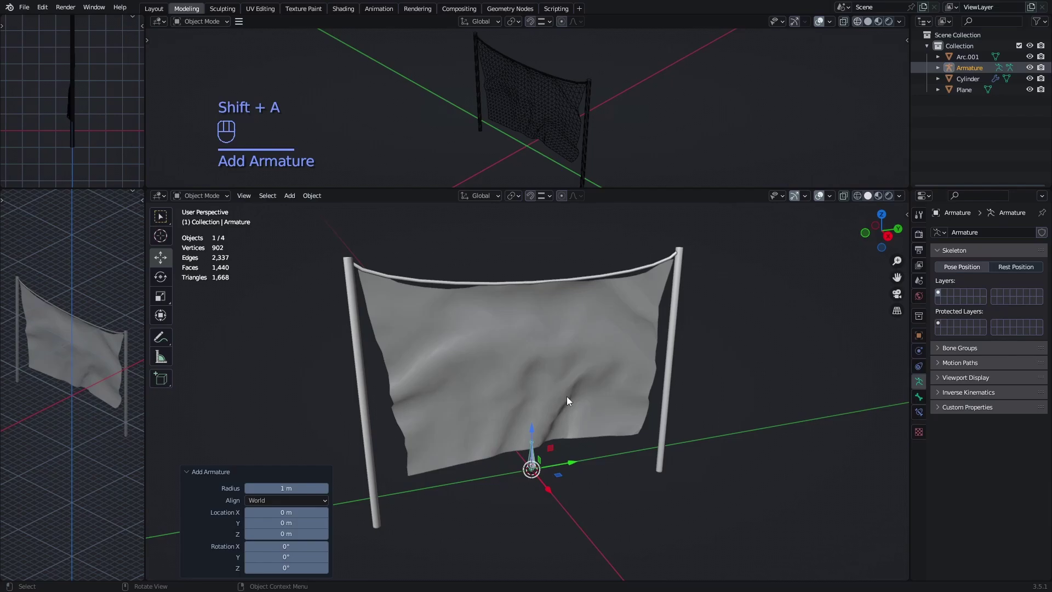
Step: Raise the armature to the cable height and rename its bone RootBone
left_click_drag(535, 432, 567, 278)
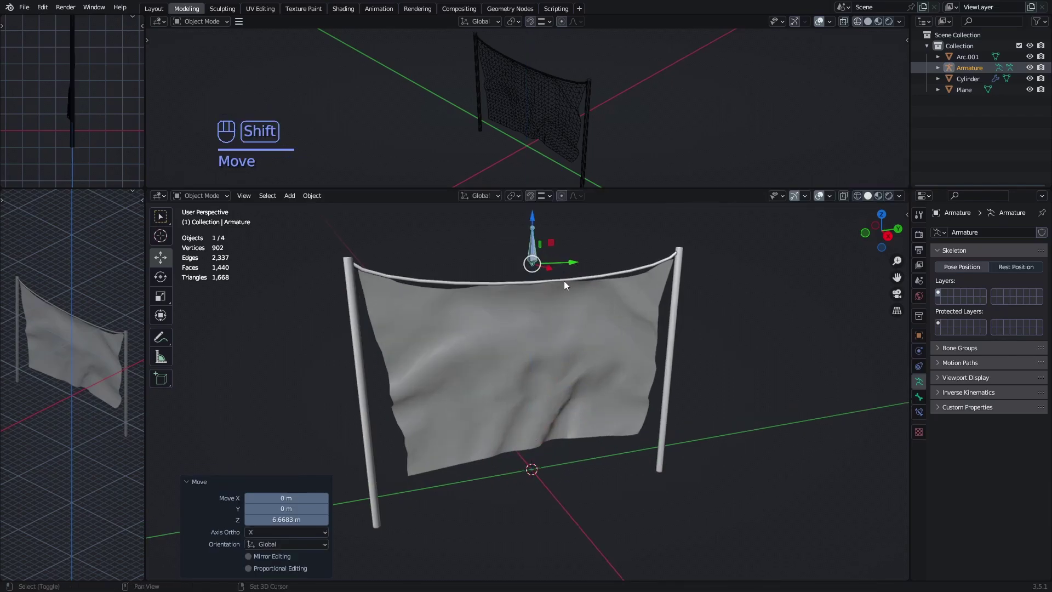
middle_click(557, 327)
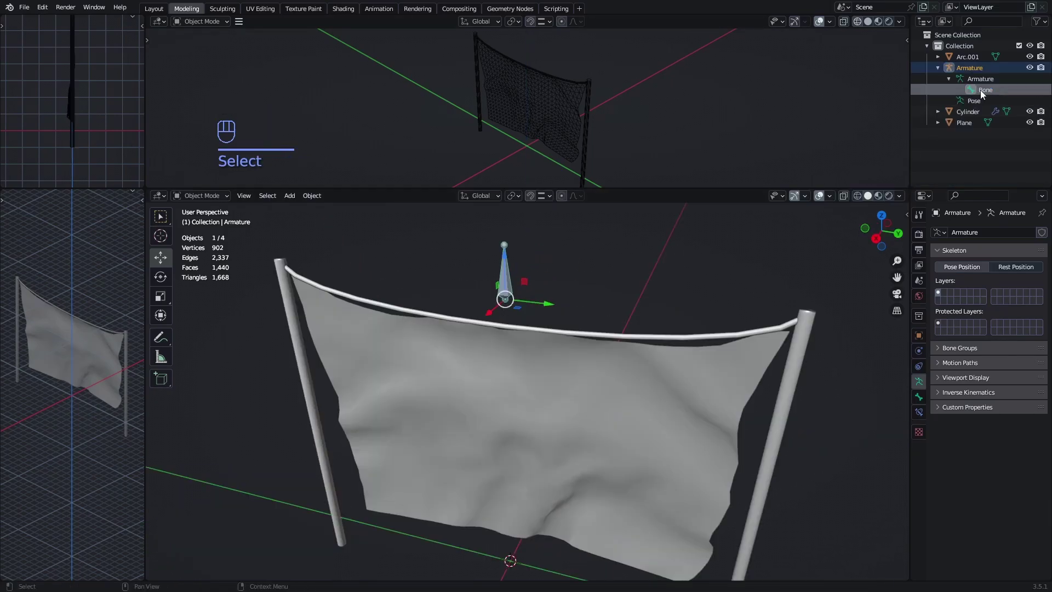
key("Tab")
key("o")
left_click(933, 403)
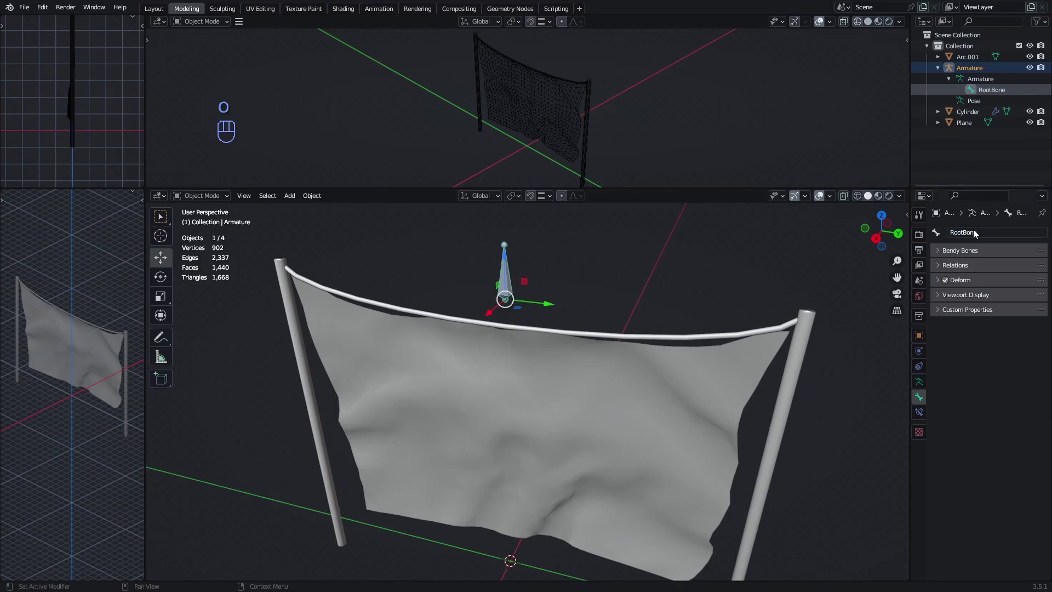
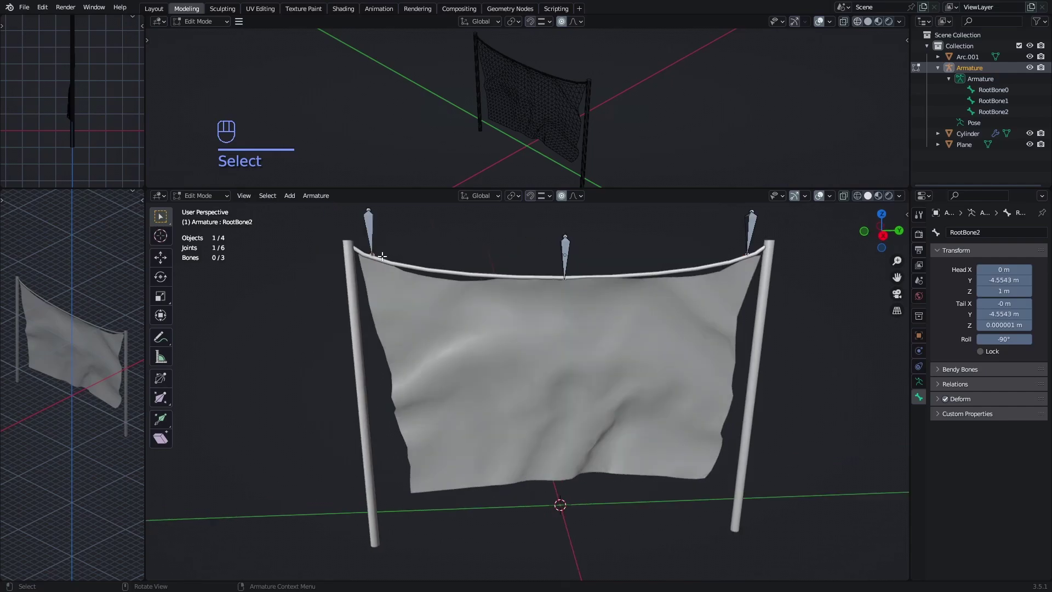
Step: Extrude a new bone downward from the left root bone
key("e")
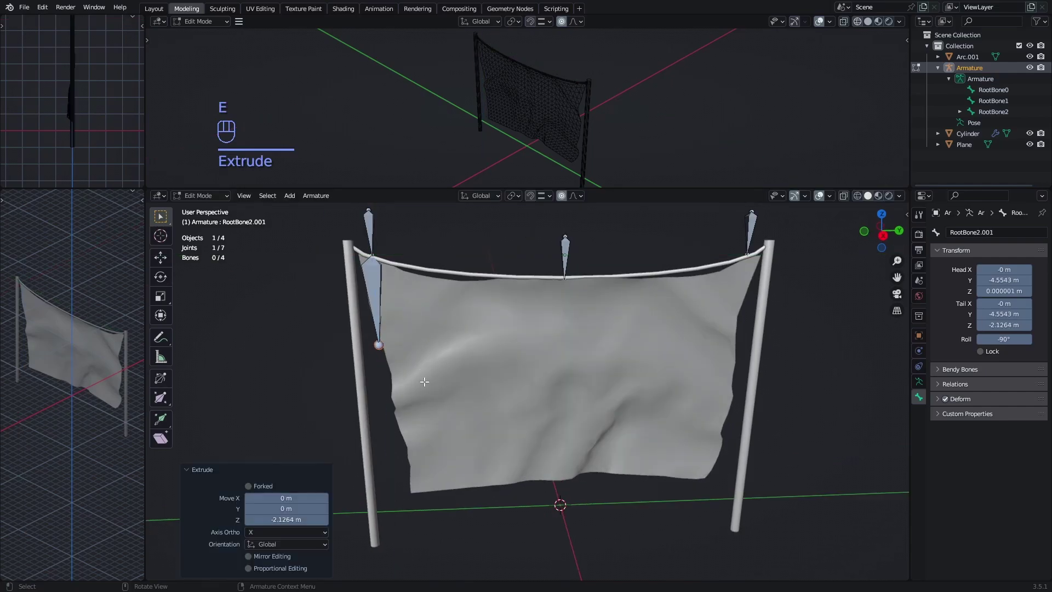
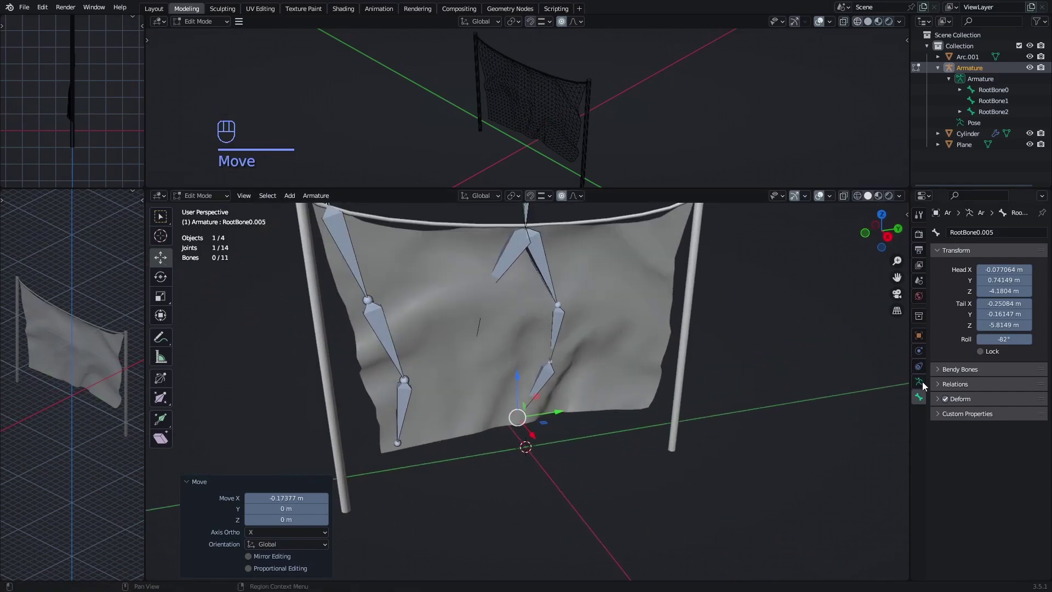
Step: Show the armature's Viewport Display settings in its data properties
left_click(927, 386)
left_click(945, 385)
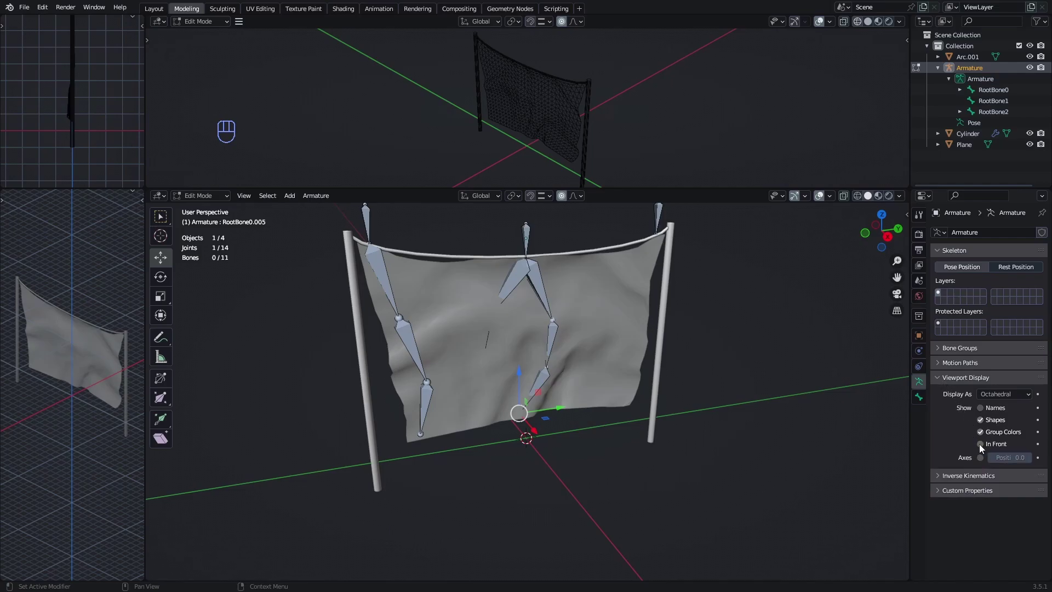
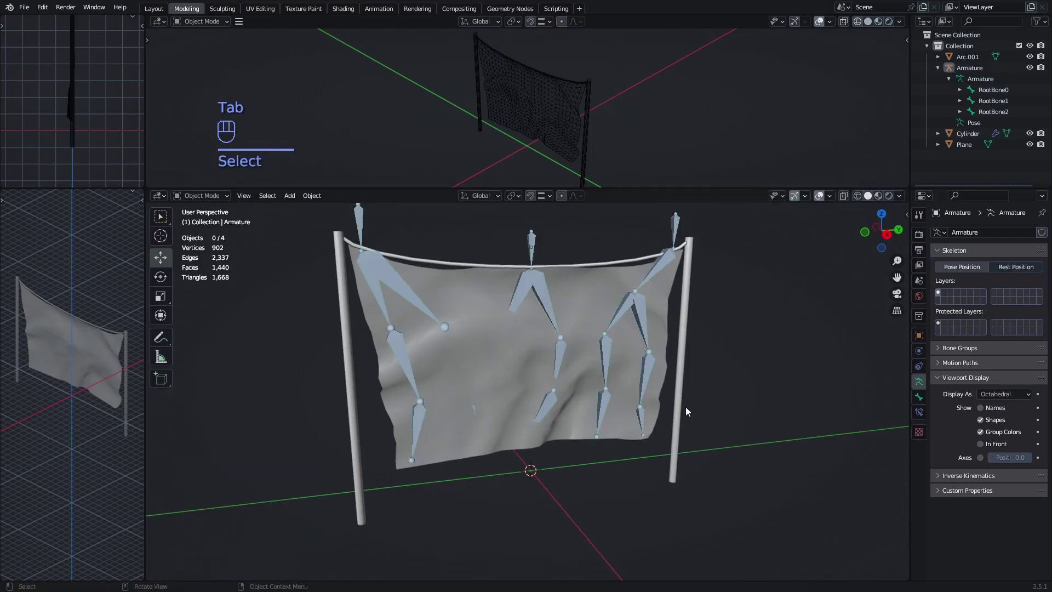
Step: Parent the banner to the armature with automatic weights (Ctrl+P)
middle_click(652, 426)
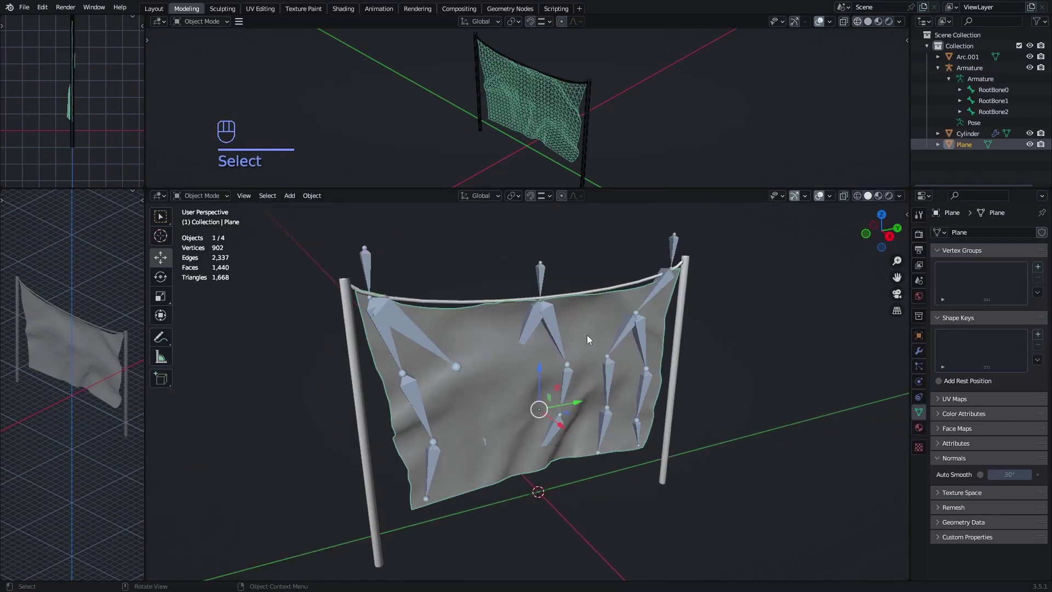
left_click(547, 283)
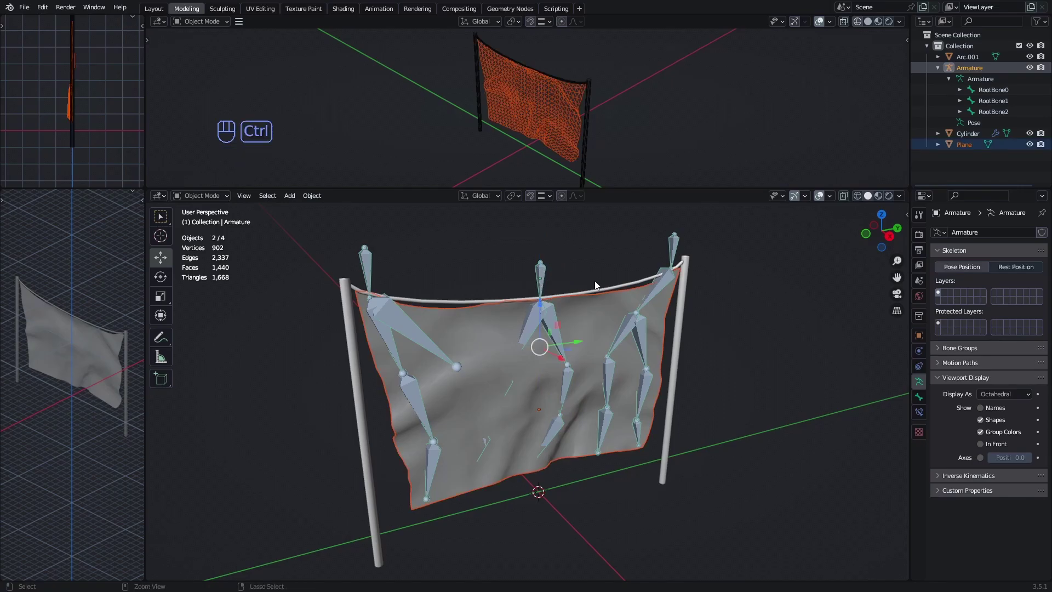
key("ctrl+p")
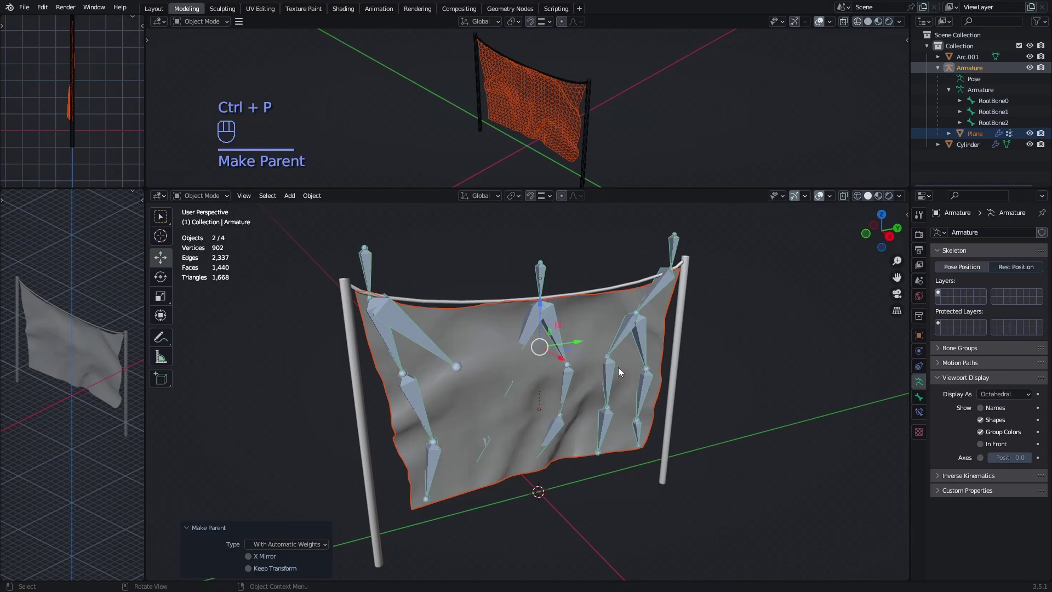
left_click_drag(638, 368, 648, 368)
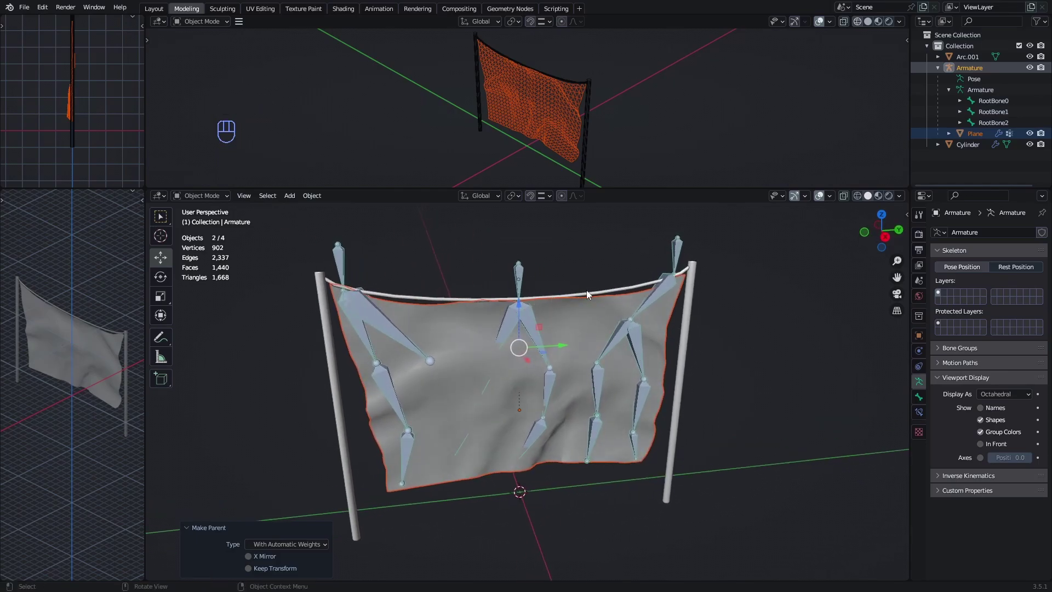
middle_click(603, 292)
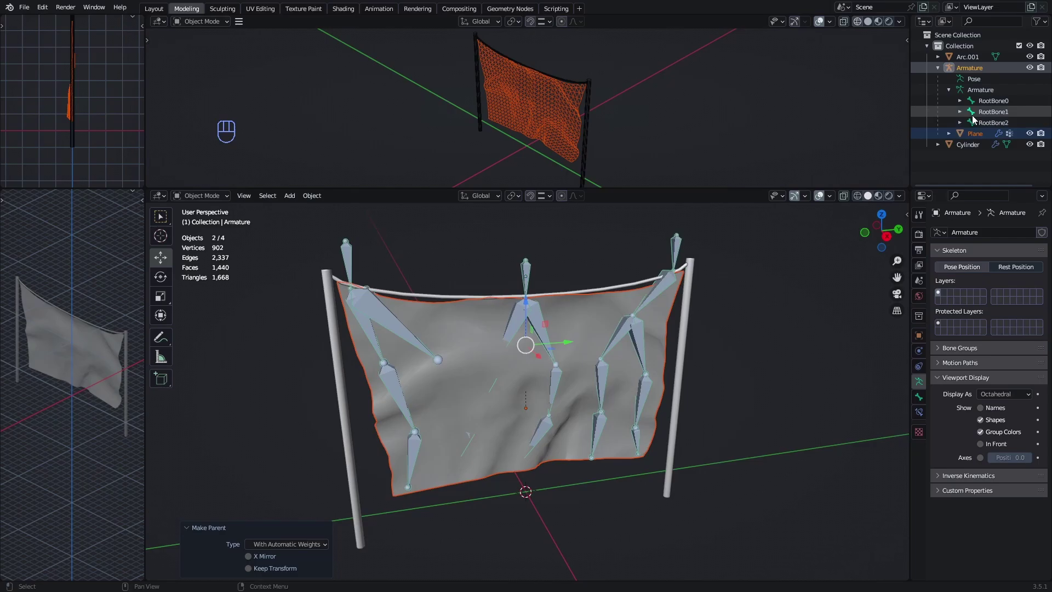
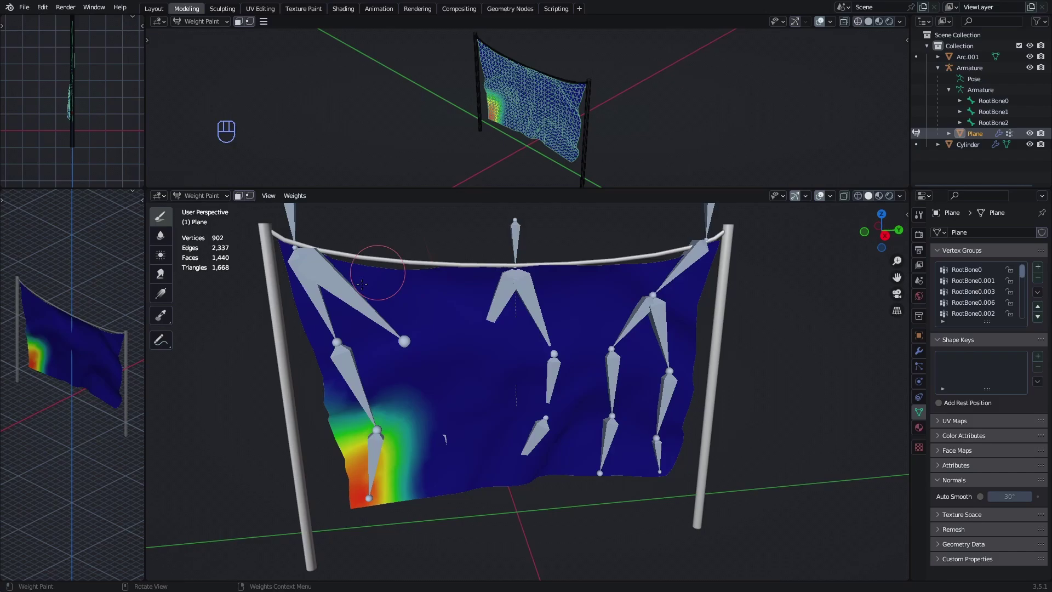
Step: Leave Weight Paint, select the armature and hide it
key("Tab")
key("3")
left_click(204, 213)
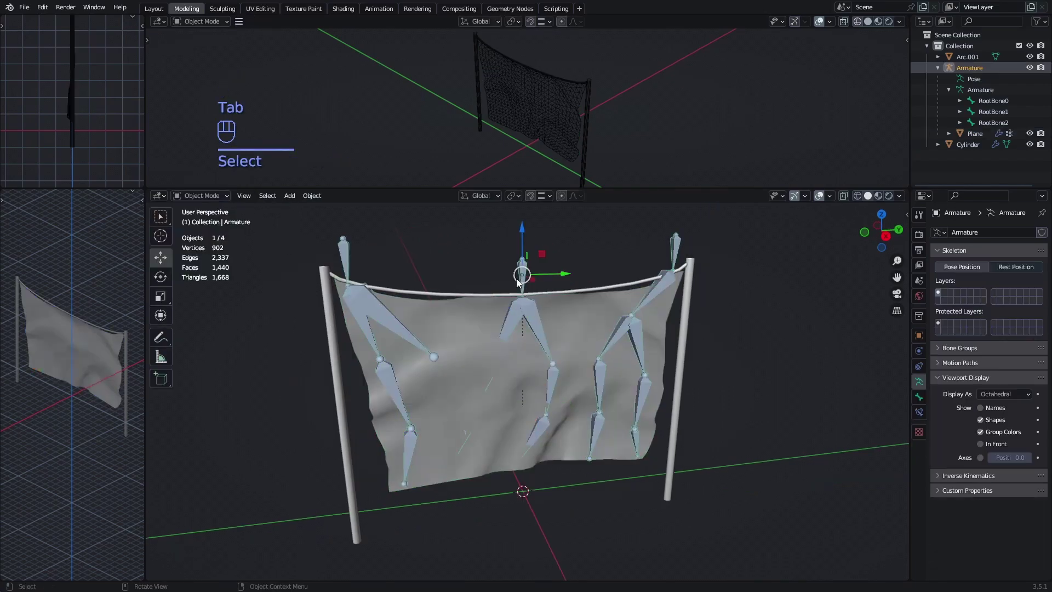
key("h")
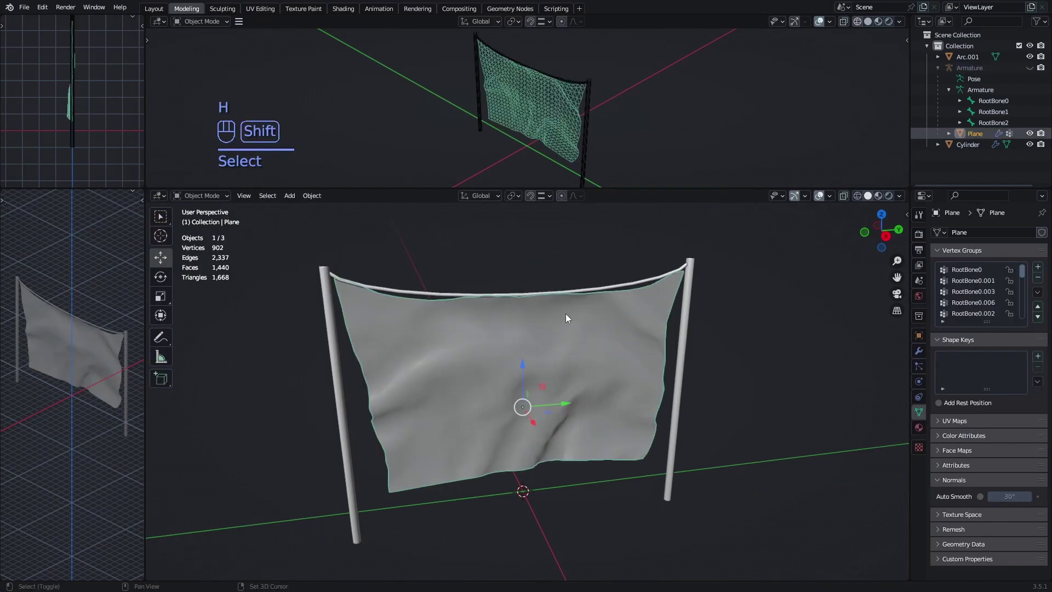
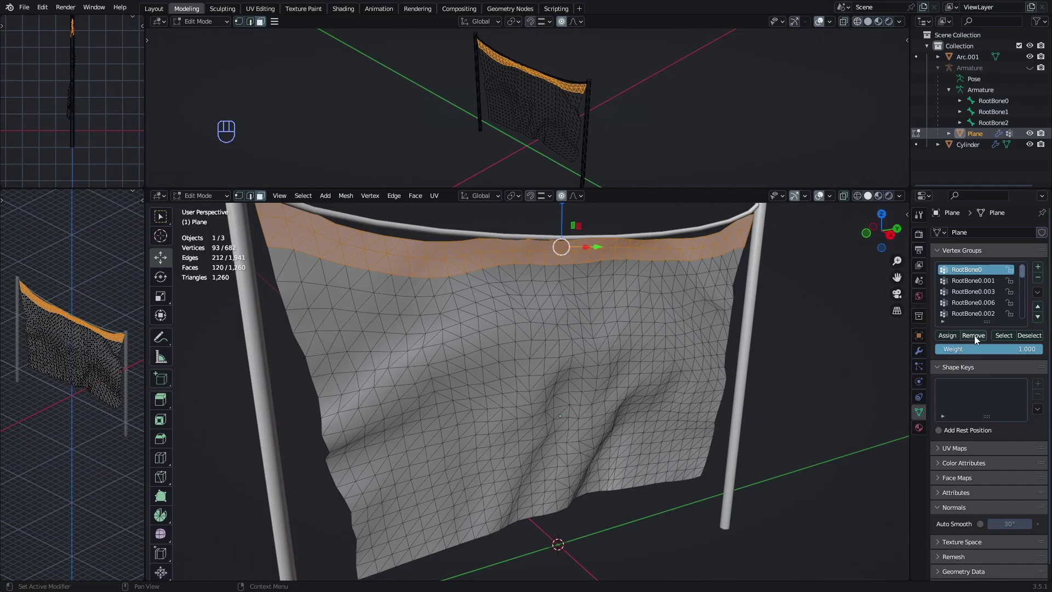
Step: Remove the selected top-edge vertices from the RootBone0 vertex group
left_click(978, 340)
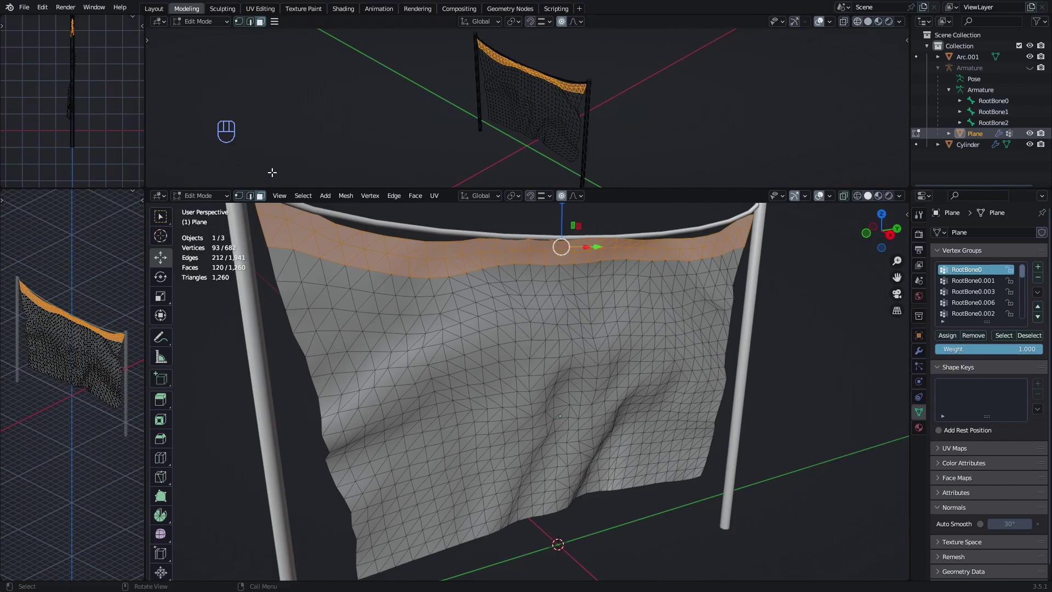
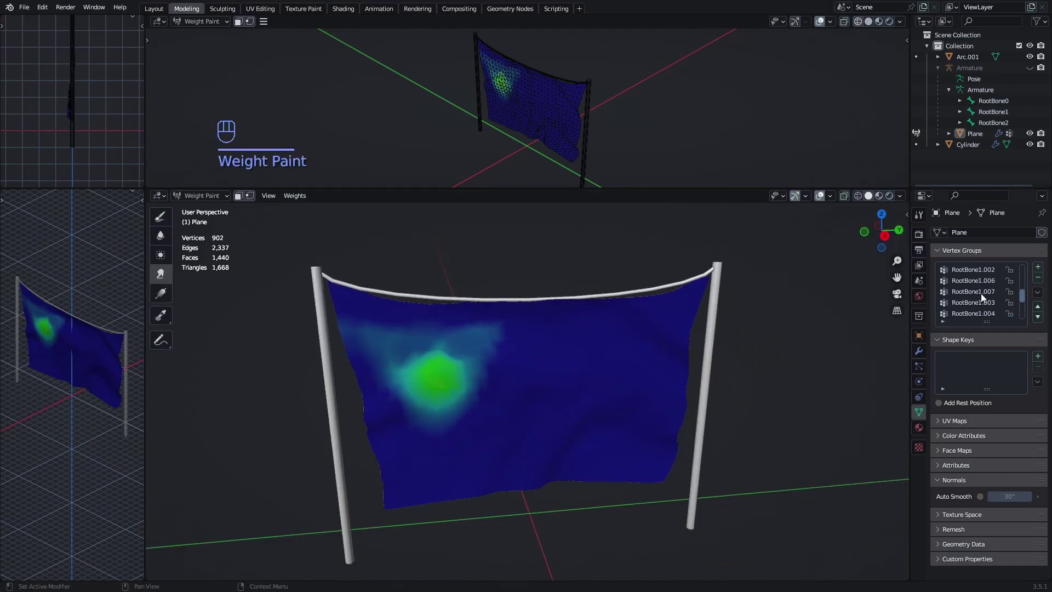
Step: Step down through the banner's vertex groups to review each bone's painted weights
left_click(975, 276)
key("Down")
key("Down")
key("Down")
key("Down")
key("Down")
key("Down")
key("Down")
key("Down")
key("Down")
key("Down")
key("Down")
key("Down")
key("Down")
key("Down")
key("Down")
key("Down")
key("Down")
Step: Return the banner to Object Mode and unhide the armature with Alt+H
left_click(972, 272)
left_click_drag(201, 196, 212, 211)
key("alt+h")
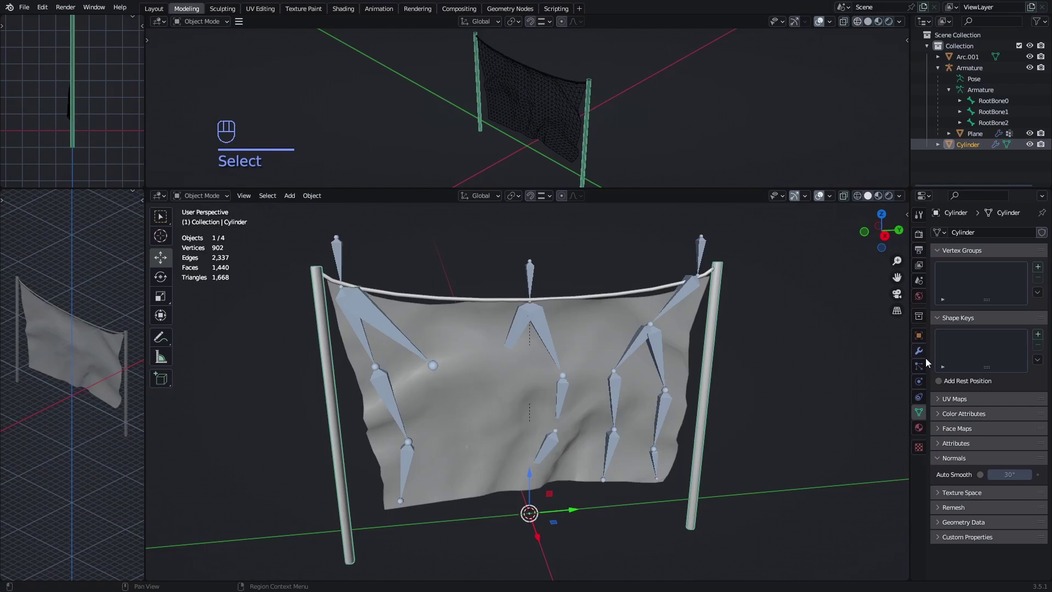
Step: Apply the Mirror modifier on the poles' Cylinder object
left_click(920, 371)
left_click(918, 362)
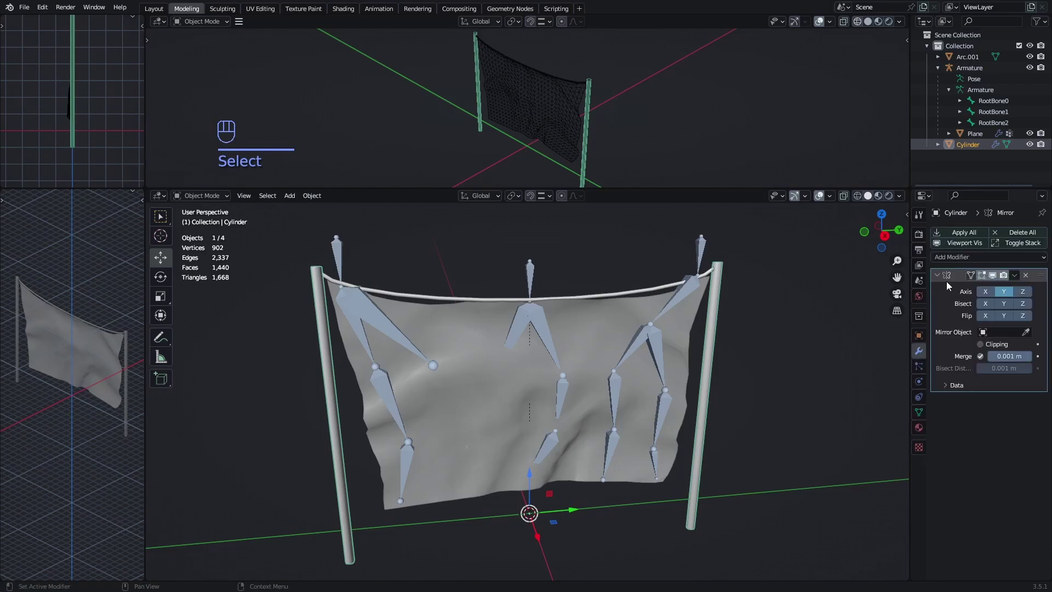
left_click_drag(1019, 283, 1000, 288)
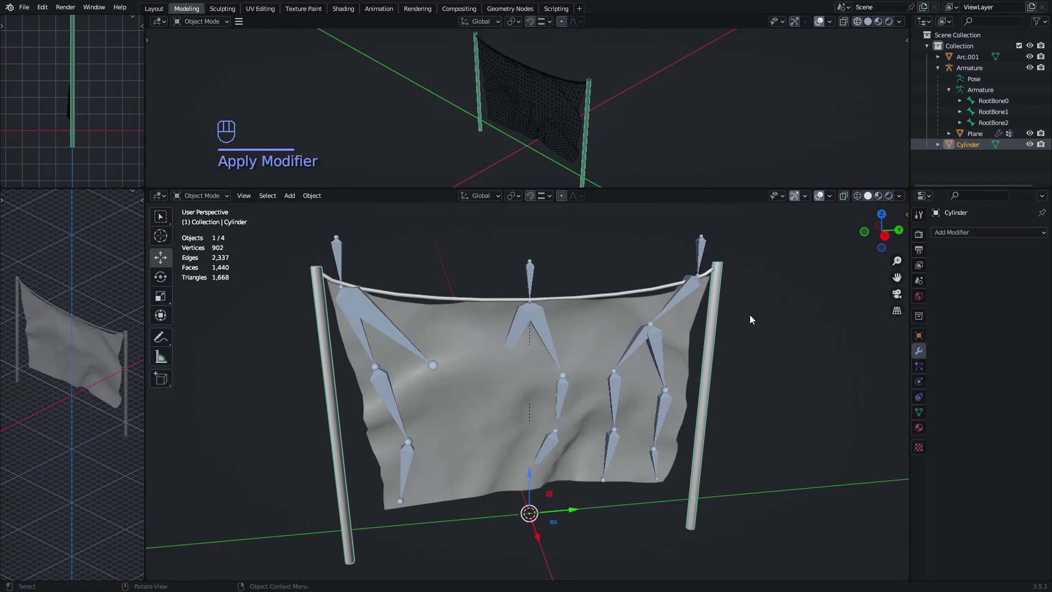
middle_click(755, 324)
Step: Select every object in the scene — banner, poles, rail and armature
left_click(726, 355)
left_click(711, 345)
left_click(667, 294)
left_click(761, 342)
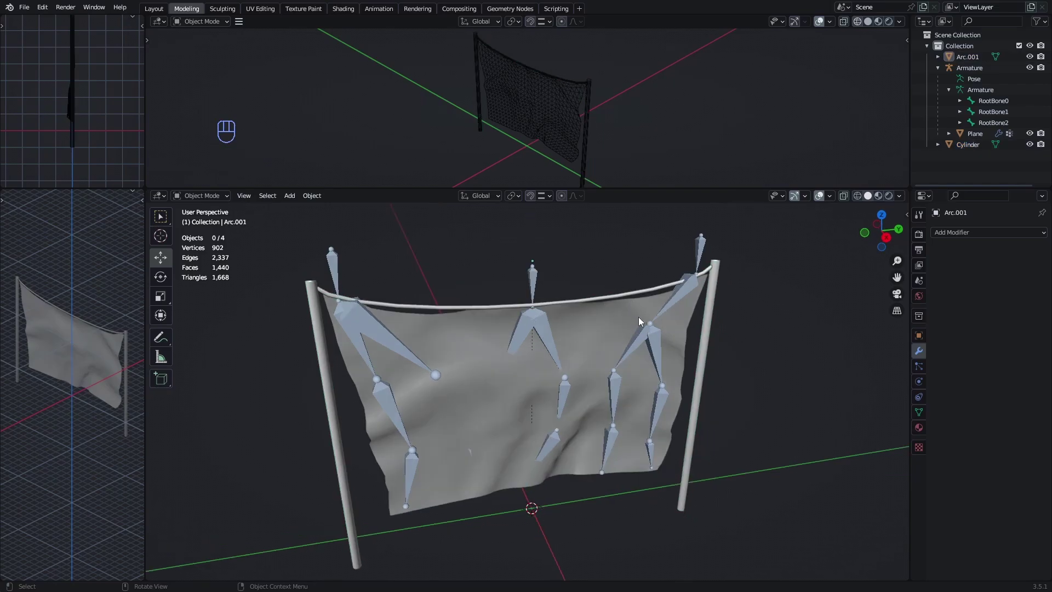
left_click(712, 330)
Step: Start an FBX export of the scene named Cloth_Test
left_click(664, 289)
left_click(594, 329)
left_click(537, 279)
left_click_drag(29, 15, 168, 269)
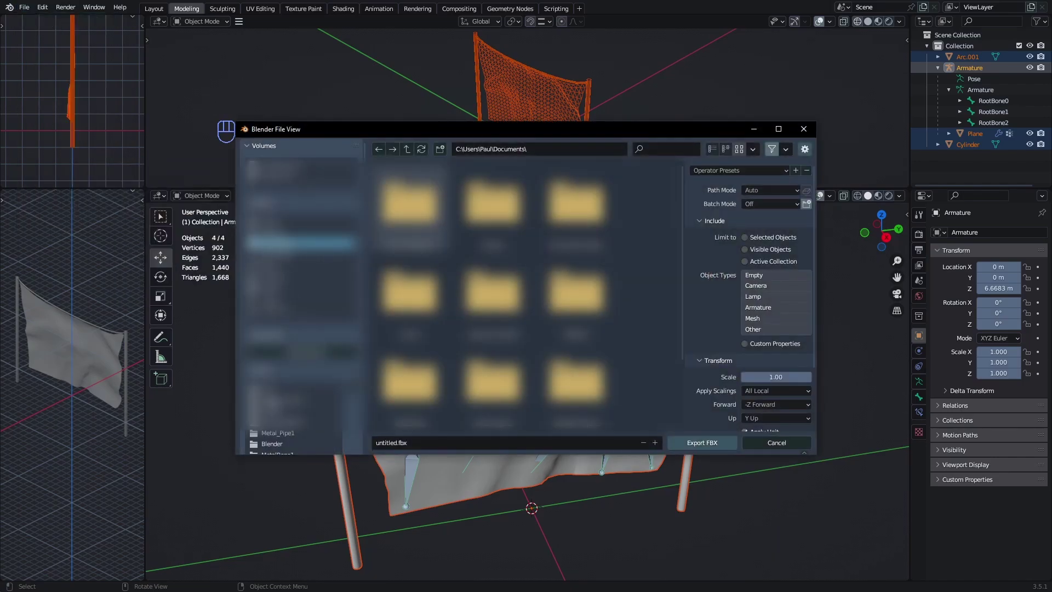